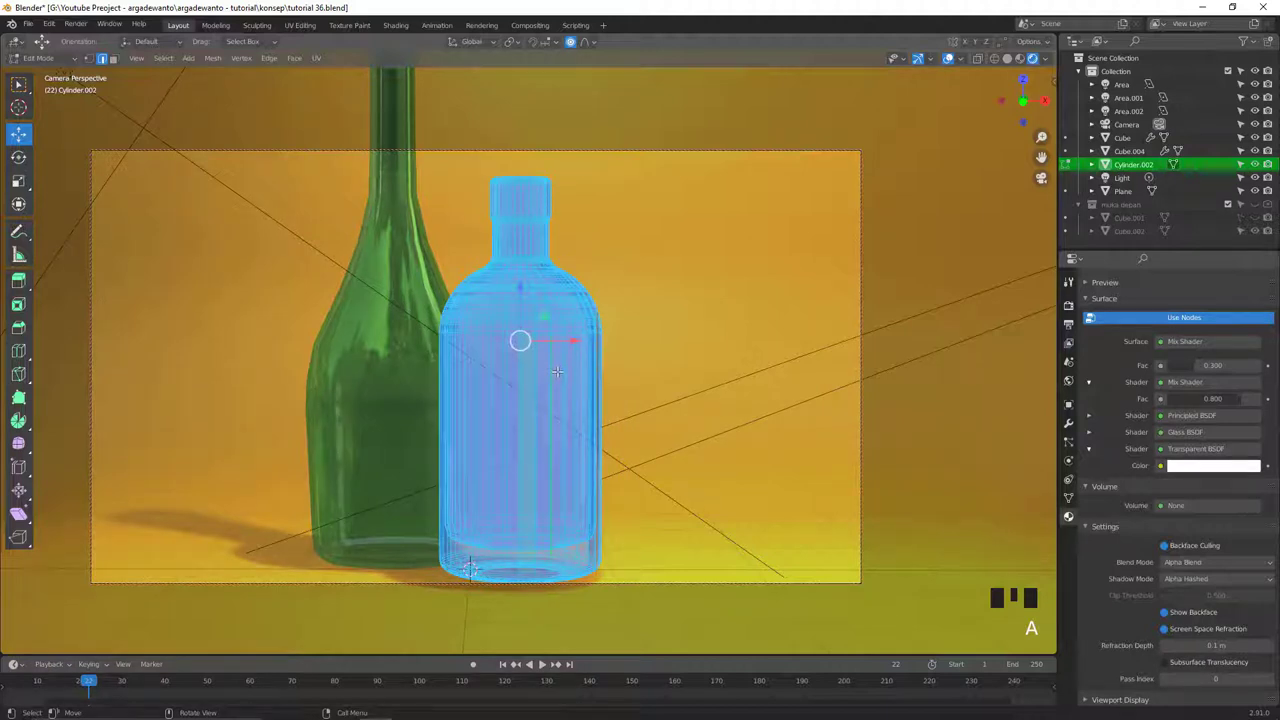
# Step: Apply a Limited Dissolve to the clear bottle's geometry and return to Object Mode
pyautogui.press('x')
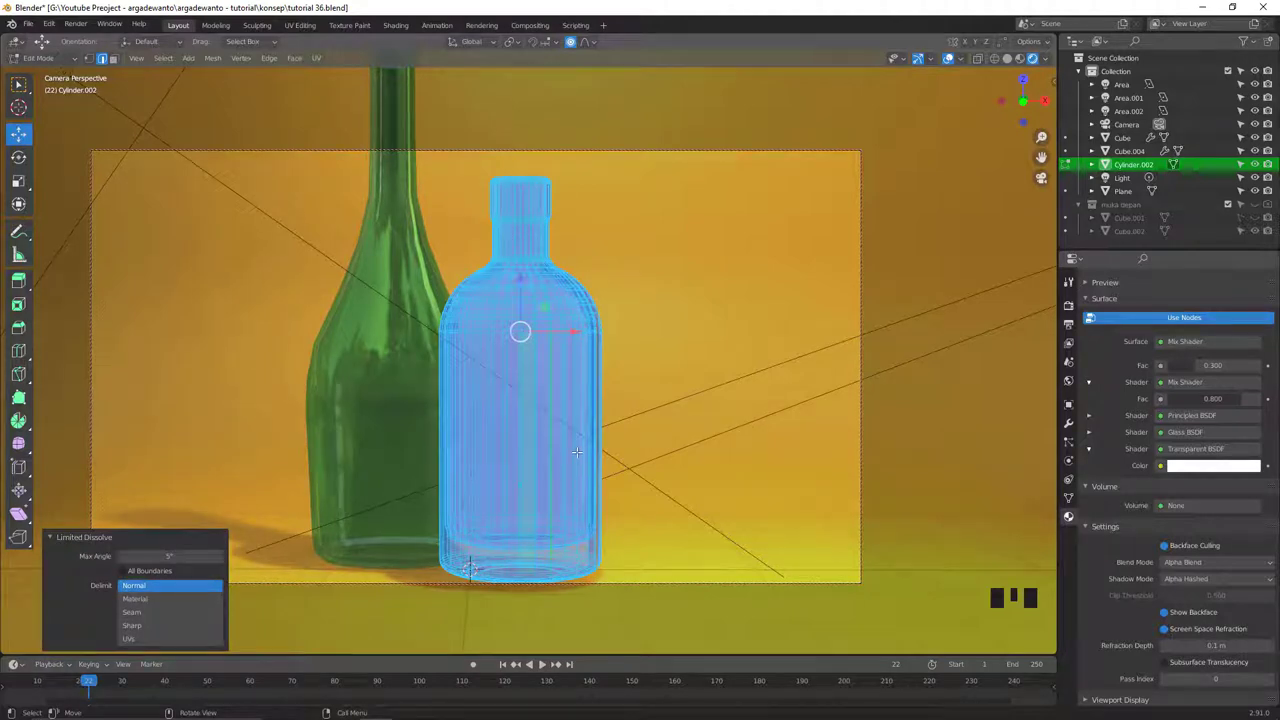
pyautogui.press('Tab')
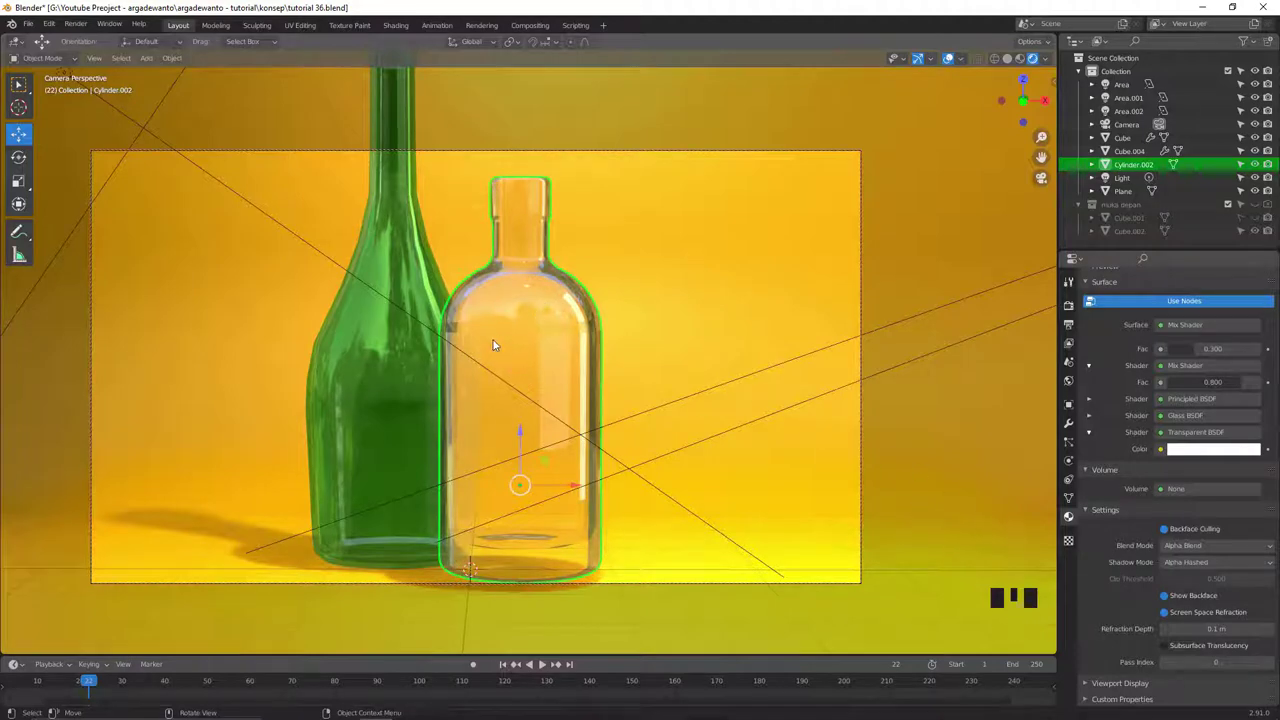
# Step: Zoom in to bring the two bottles closer into view
pyautogui.moveTo(568, 355); pyautogui.dragTo(409, 38)
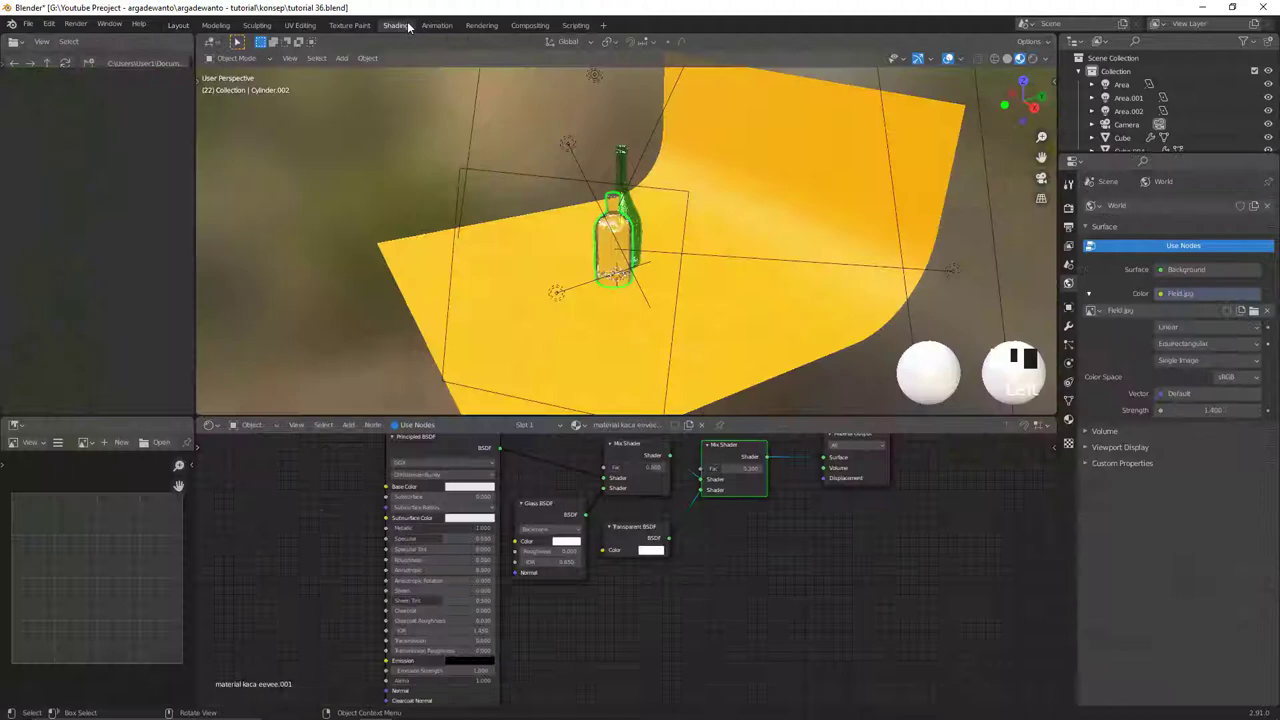
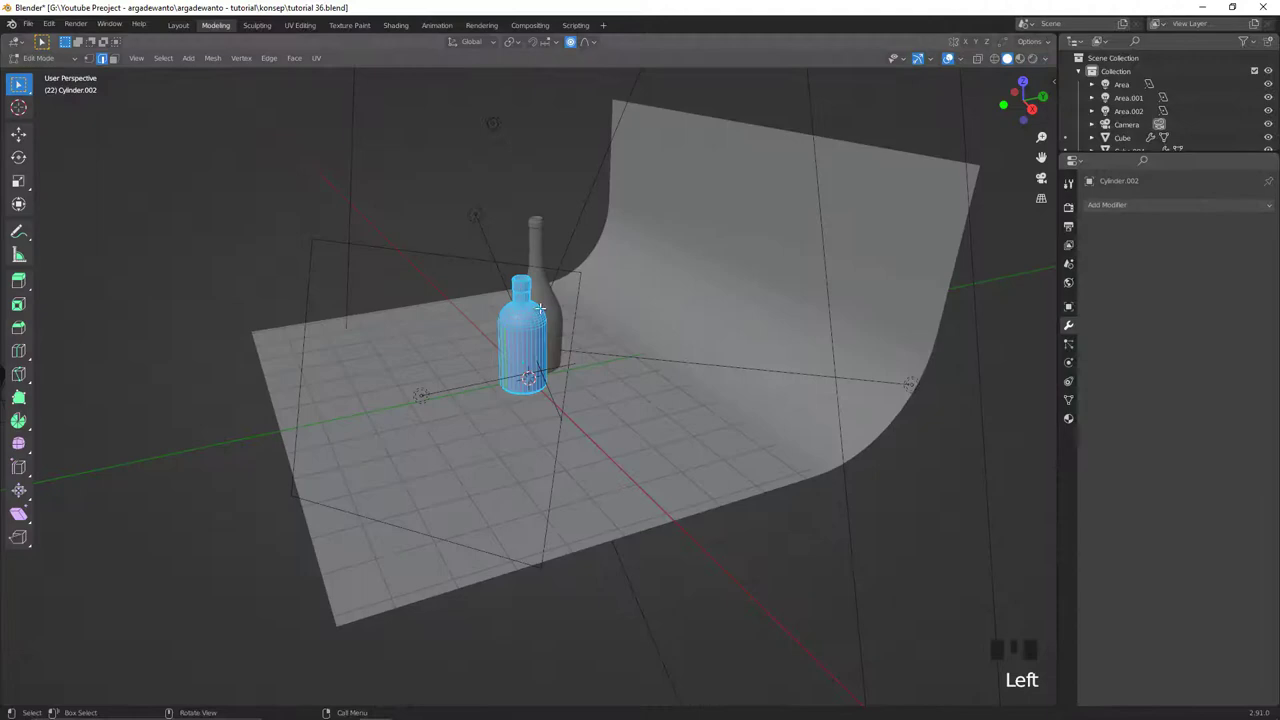
# Step: Preview materials through the camera view and show the clear bottle's glass material settings
pyautogui.press('z')
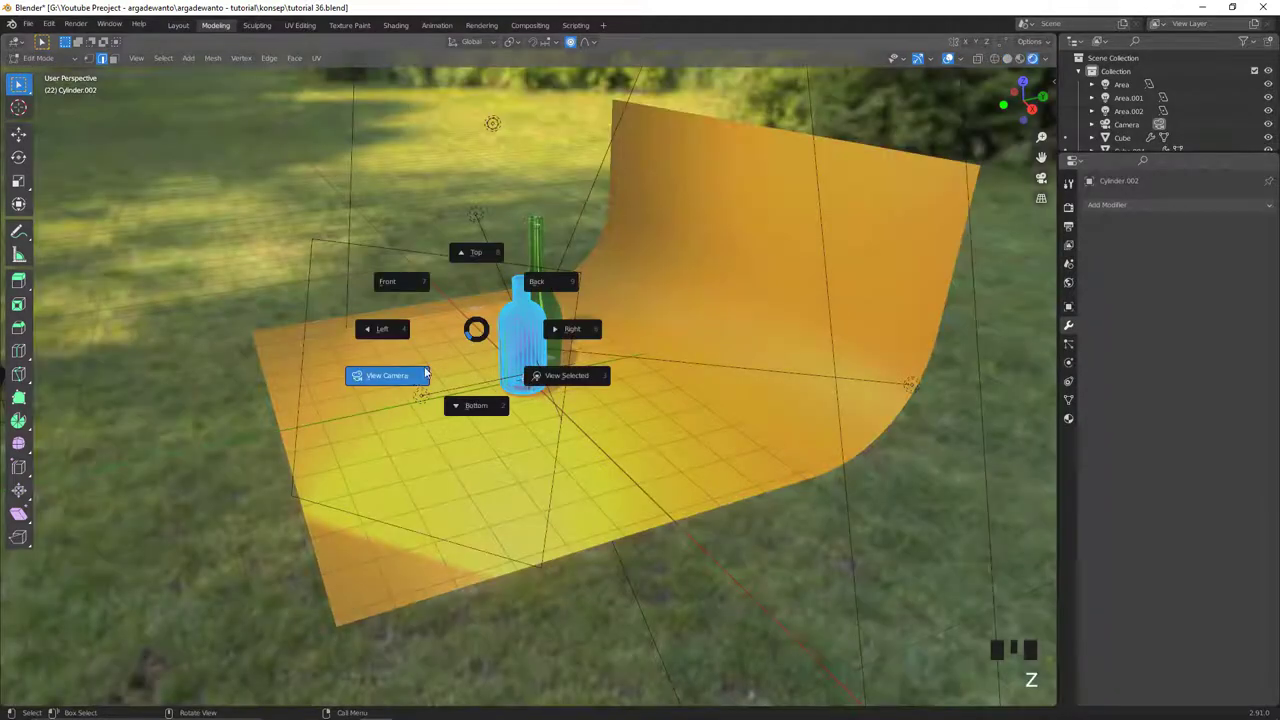
pyautogui.press('`')
pyautogui.press('Tab')
pyautogui.moveTo(624, 397); pyautogui.dragTo(1173, 394)
pyautogui.click(1173, 394)
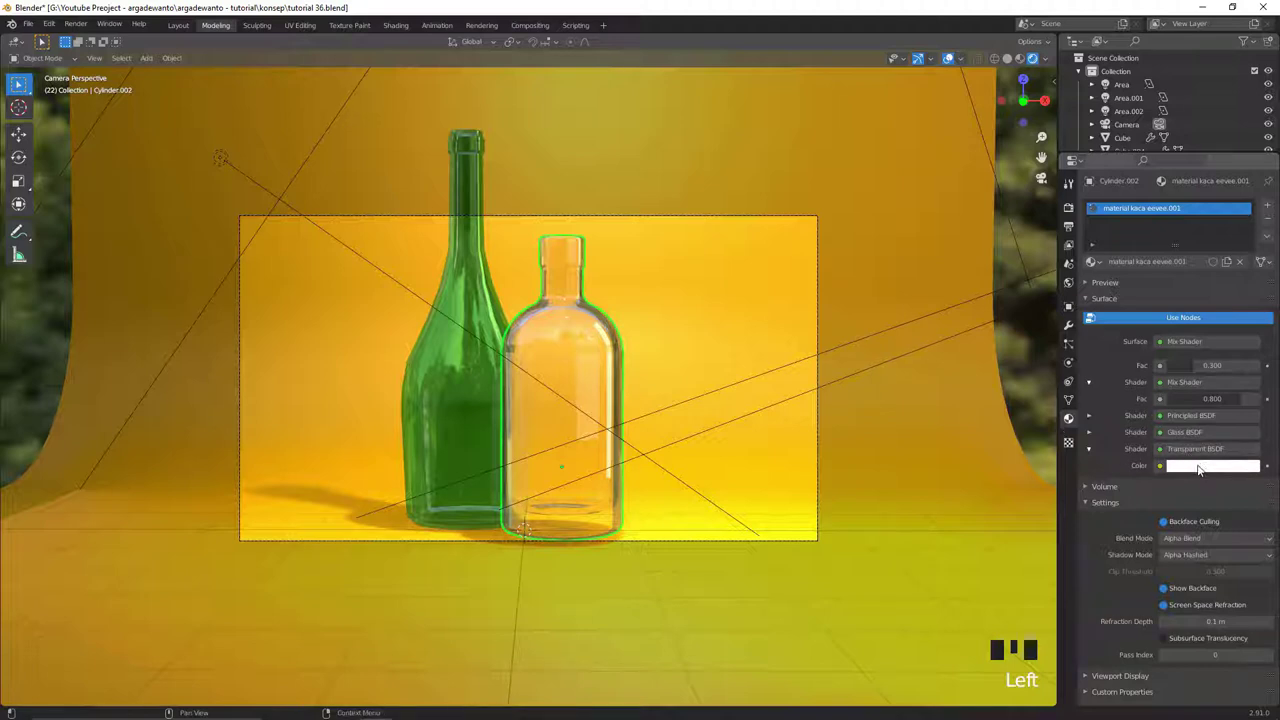
# Step: Tint the Transparent BSDF colour orange and lock the camera to the viewport view
pyautogui.click(1189, 336)
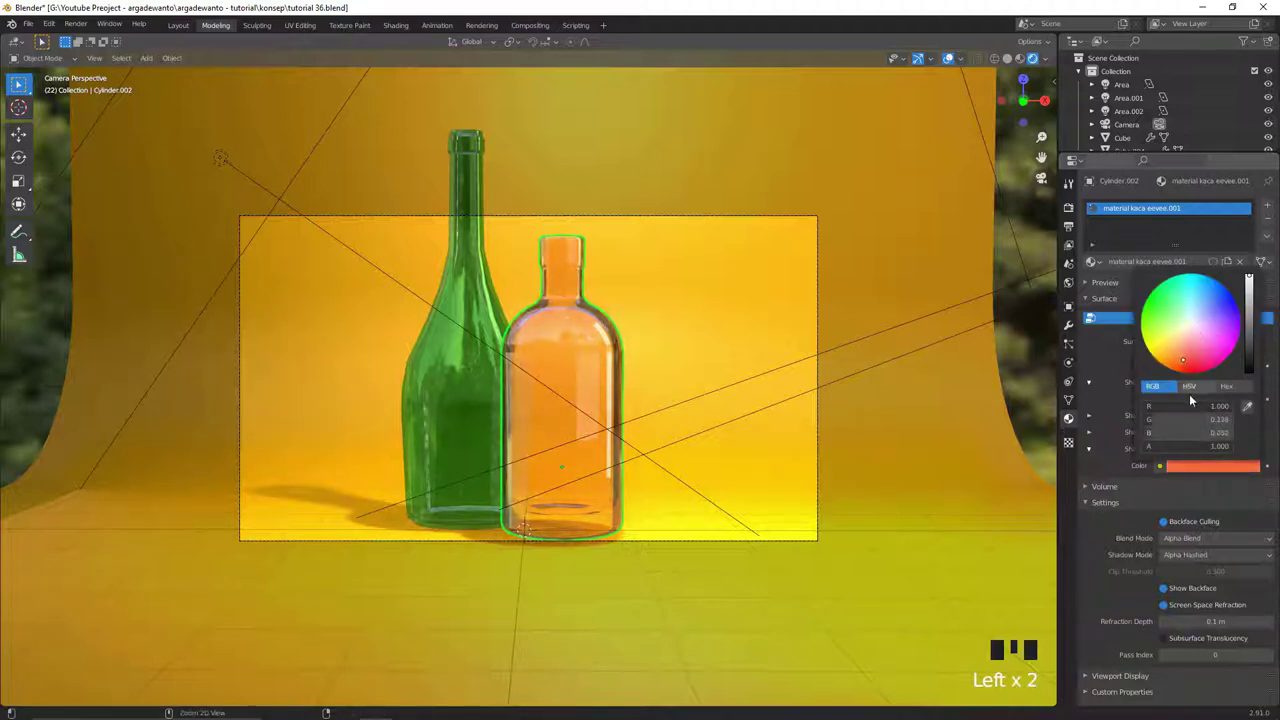
pyautogui.moveTo(644, 361); pyautogui.dragTo(784, 325)
pyautogui.press('n')
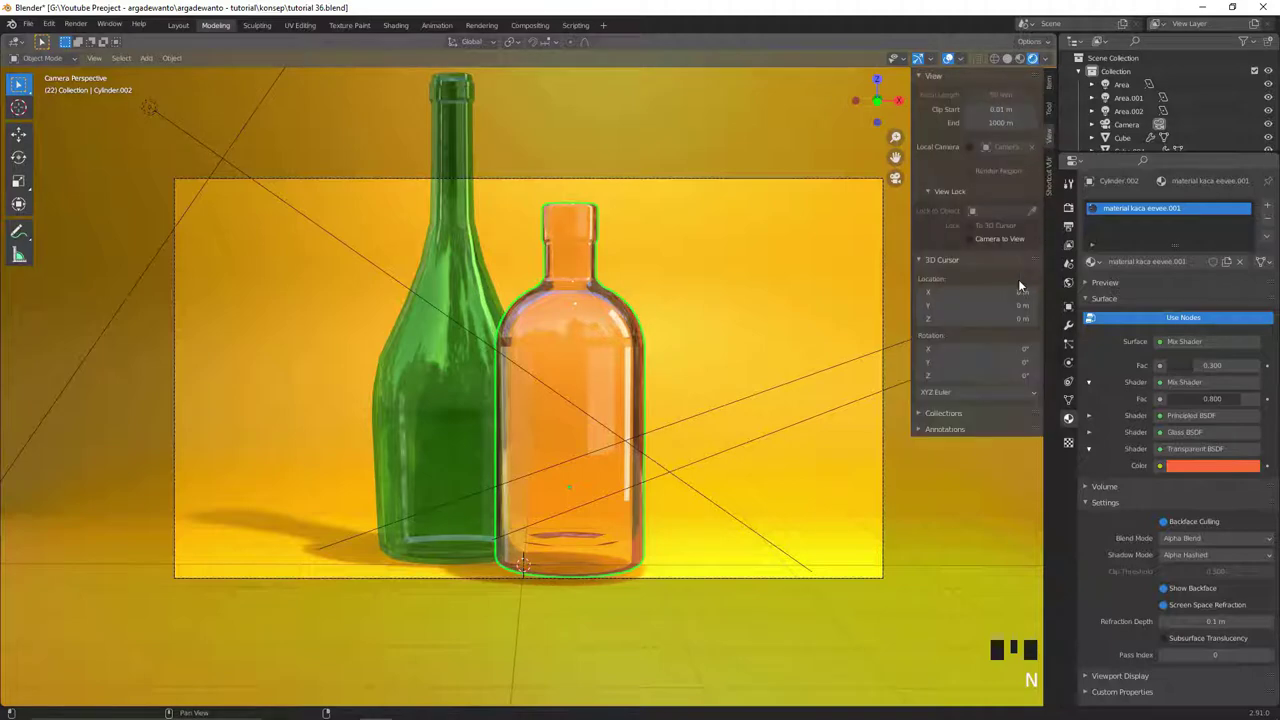
pyautogui.click(981, 236)
# Step: Reframe the camera shot so both bottles sit centred in view
pyautogui.moveTo(700, 329); pyautogui.dragTo(976, 241)
pyautogui.click(976, 241)
pyautogui.moveTo(690, 330); pyautogui.dragTo(975, 240)
pyautogui.click(975, 240)
pyautogui.moveTo(662, 331); pyautogui.dragTo(540, 415)
pyautogui.press('alt+a')
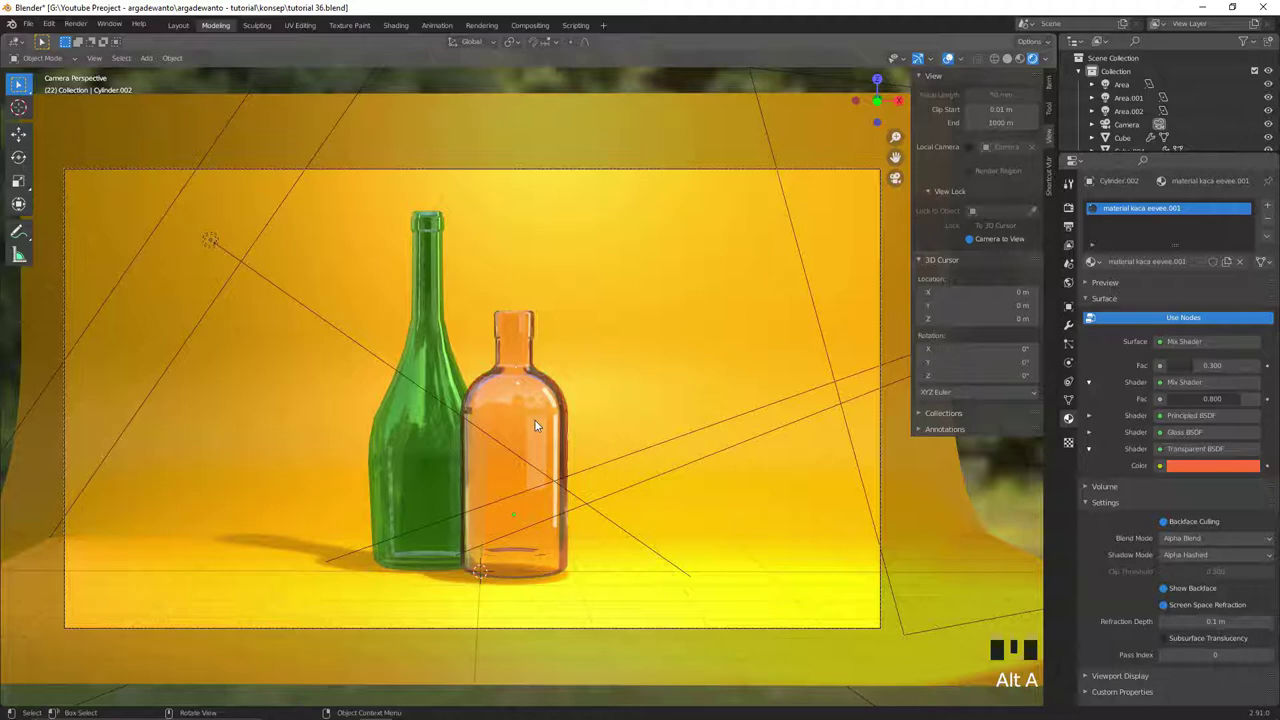
# Step: Set the Transparent BSDF colour back to near-white so the bottle reads as clear glass
pyautogui.click(541, 424)
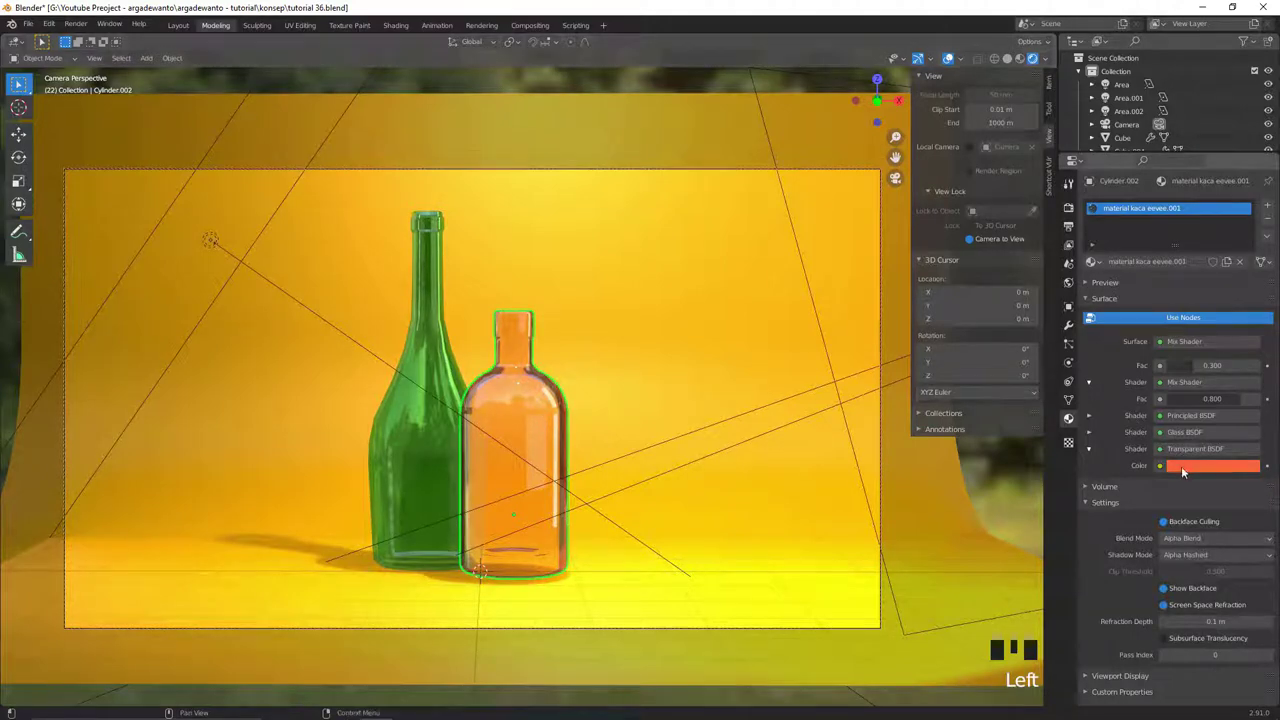
pyautogui.click(1196, 328)
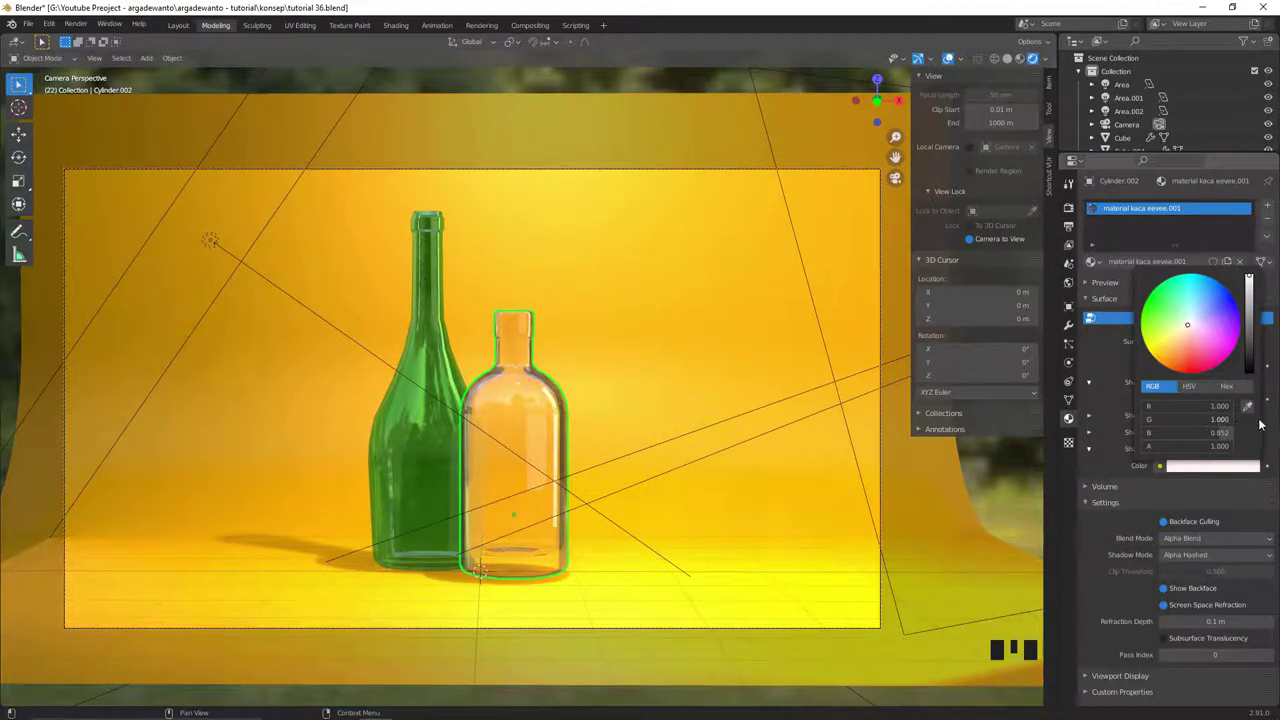
pyautogui.press('alt+a')
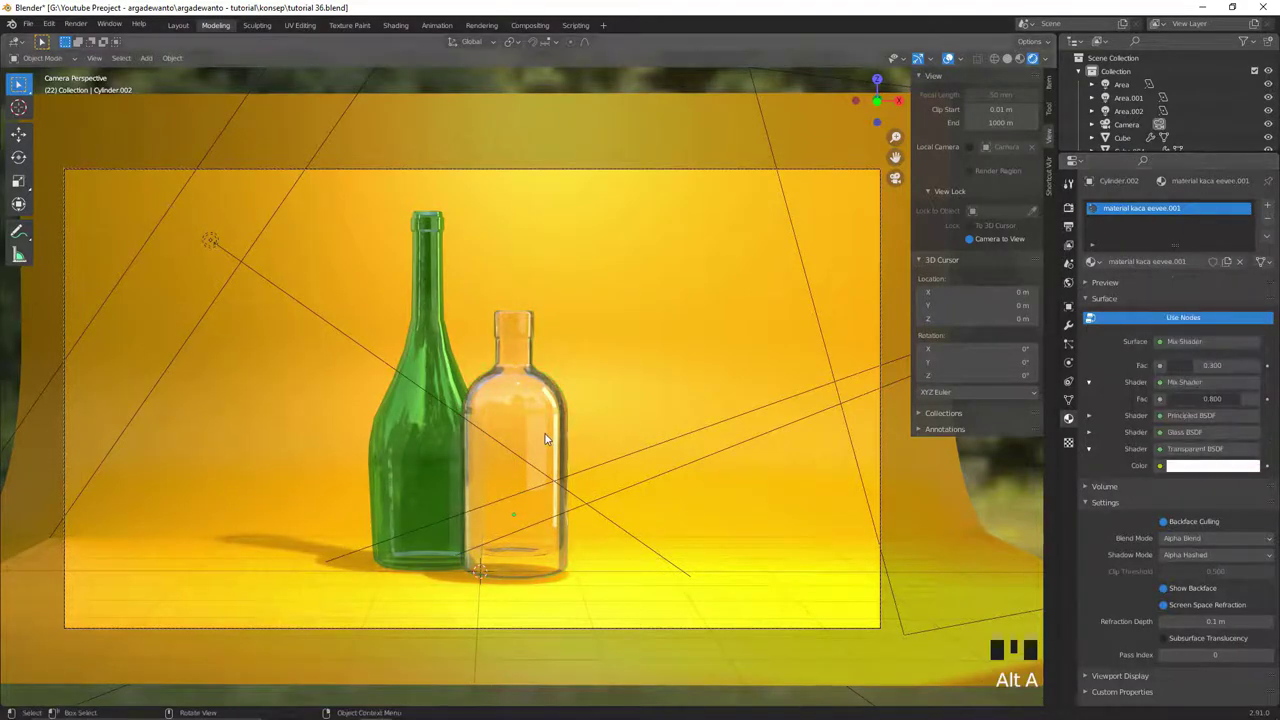
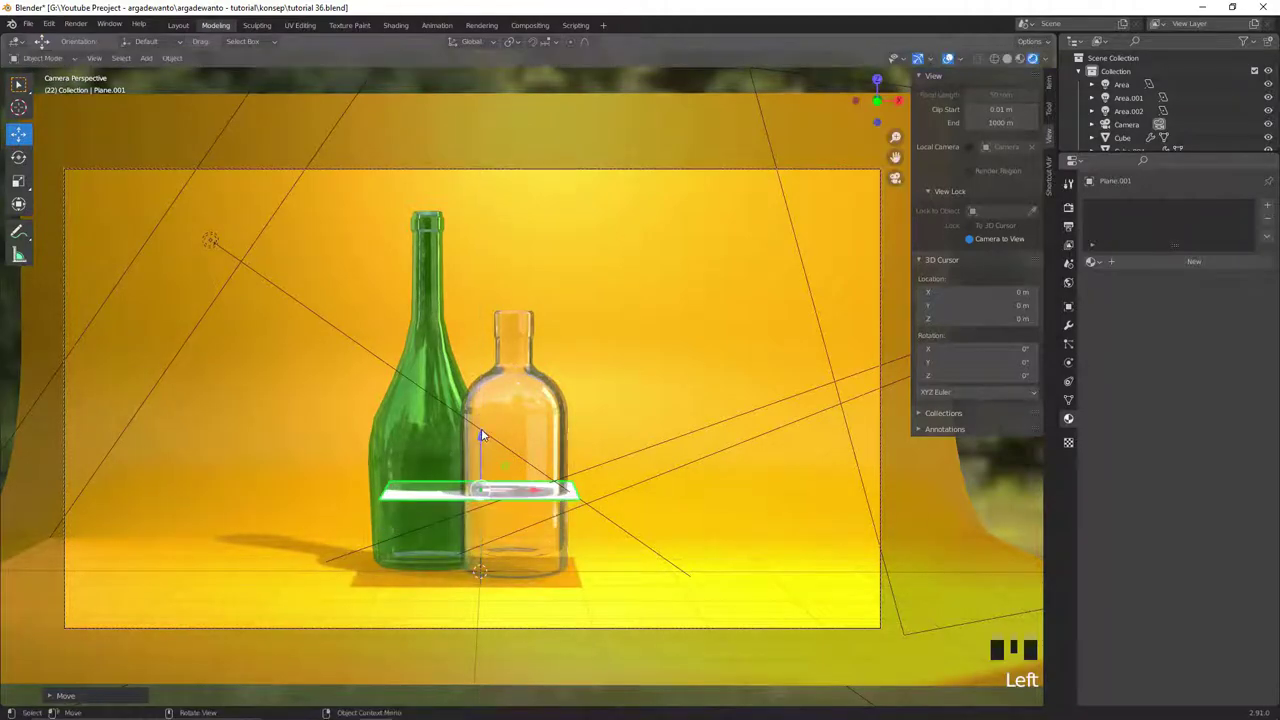
# Step: Move the new plane in front of the bottles and rotate it upright on one axis
pyautogui.press('`')
pyautogui.moveTo(458, 509); pyautogui.dragTo(542, 477)
pyautogui.click(542, 477)
pyautogui.moveTo(599, 425); pyautogui.dragTo(650, 415)
pyautogui.press('r')
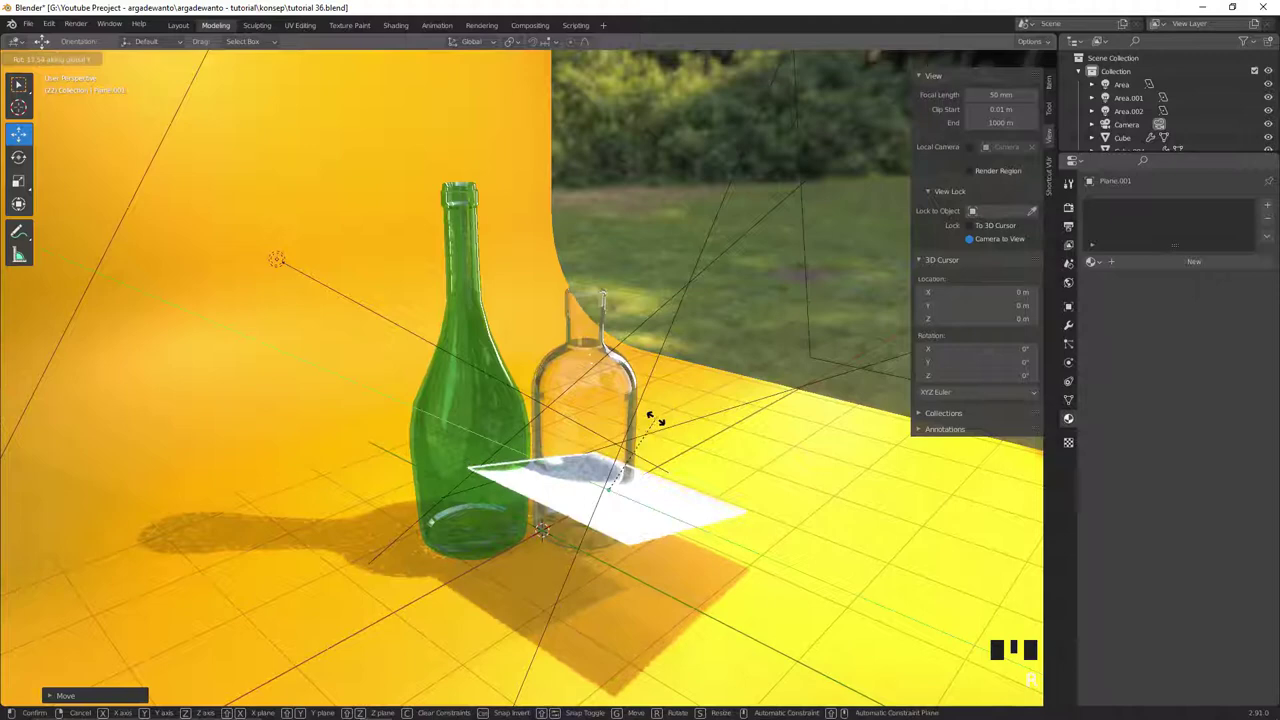
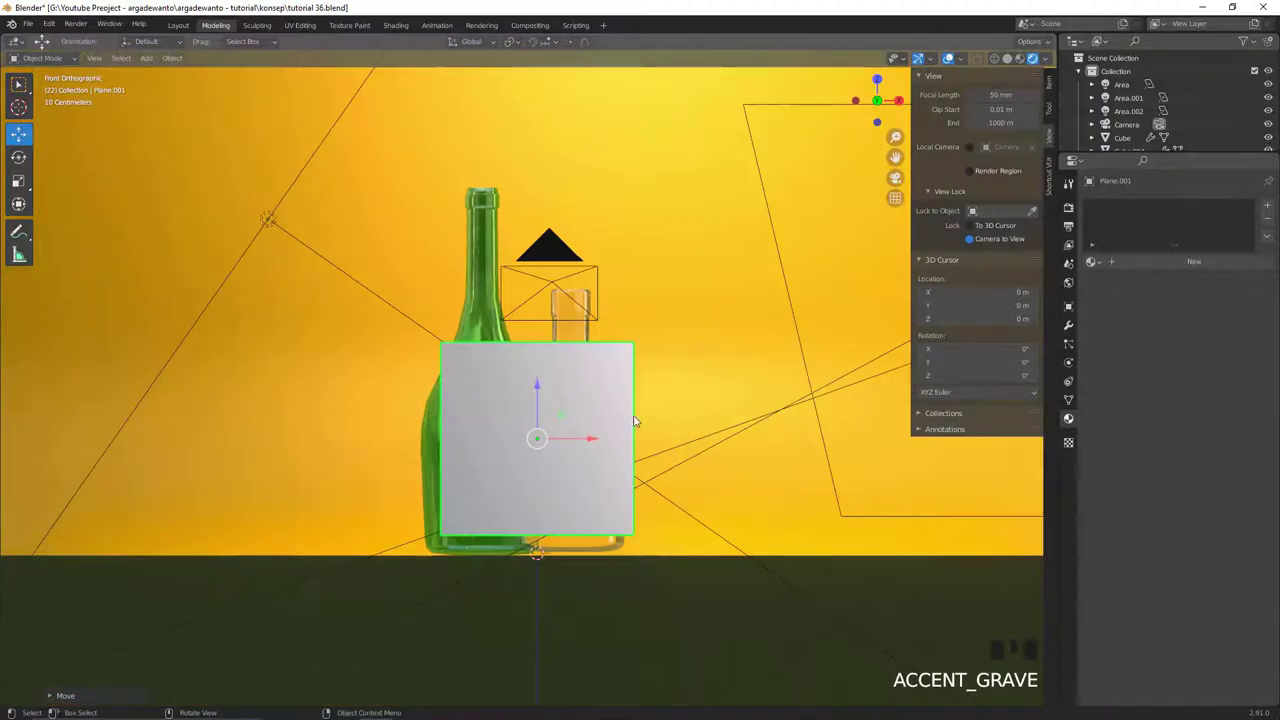
# Step: Scale the plane down to label size and nudge it into place beside the clear bottle
pyautogui.press('s')
pyautogui.click(614, 462)
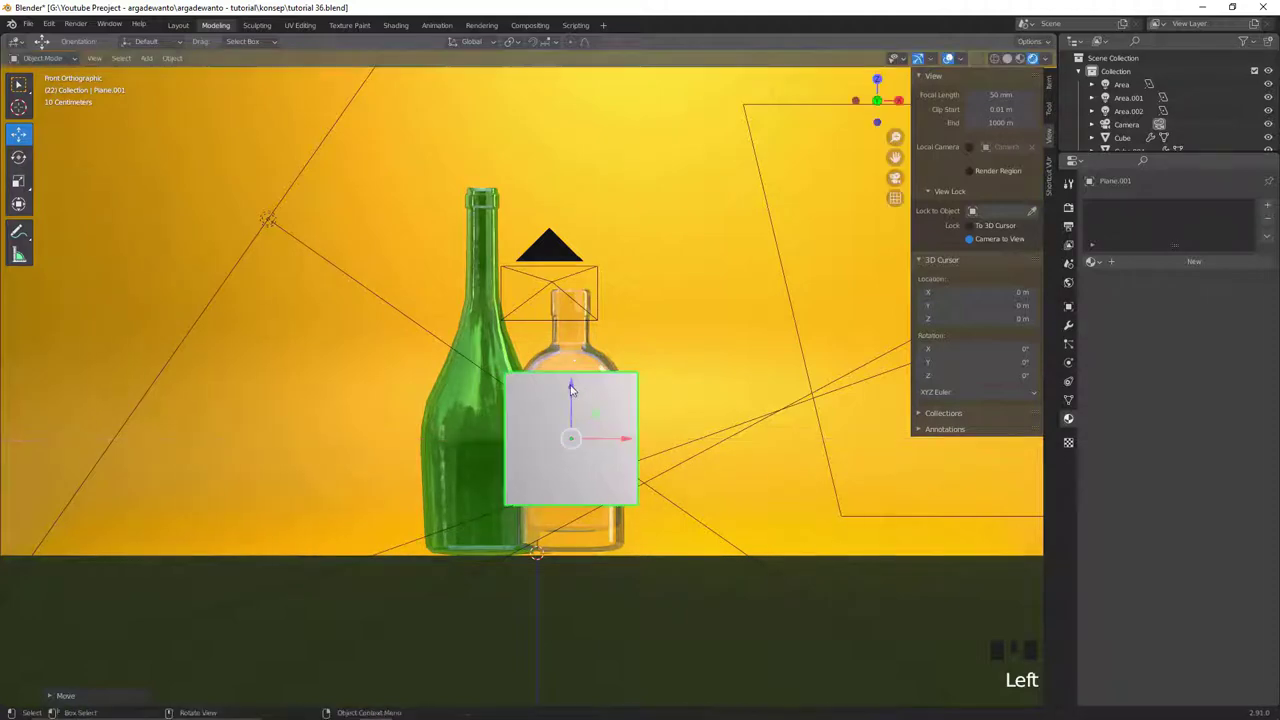
pyautogui.click(574, 392)
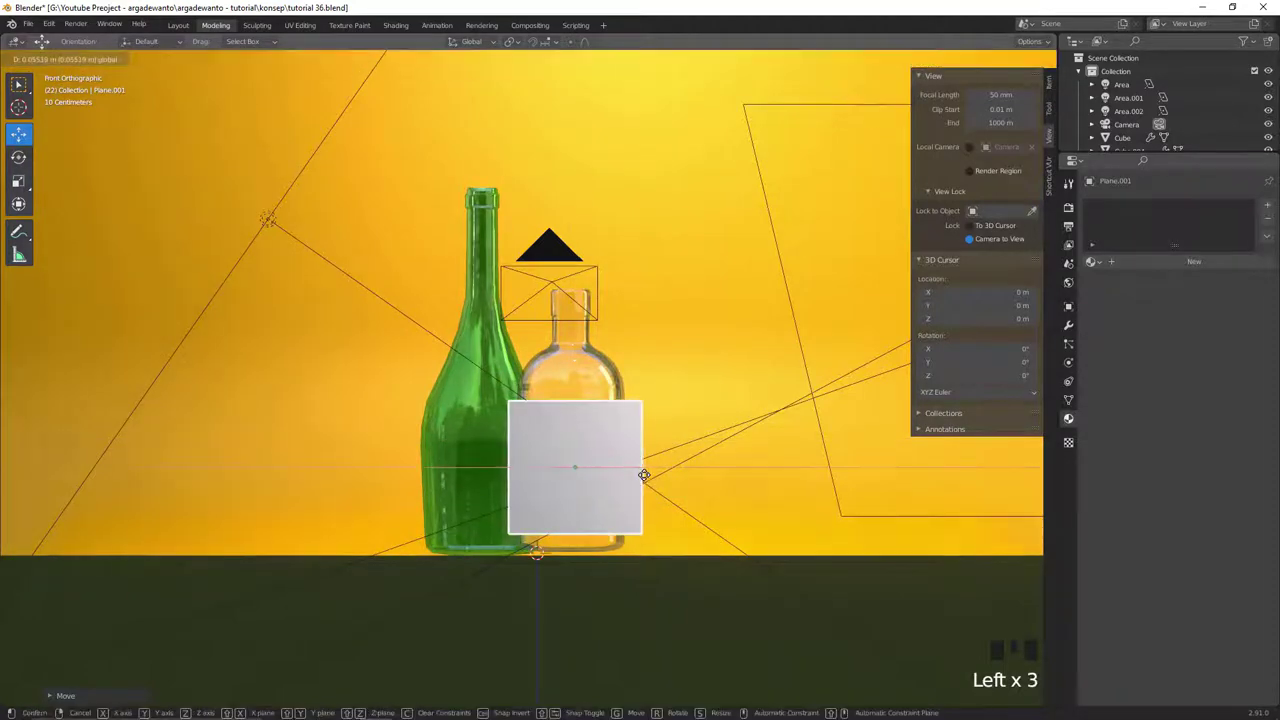
pyautogui.moveTo(597, 474); pyautogui.dragTo(646, 468)
# Step: Give Plane.001 a new material with an Image Texture base colour using the Moonshine label JPG
pyautogui.click(646, 468)
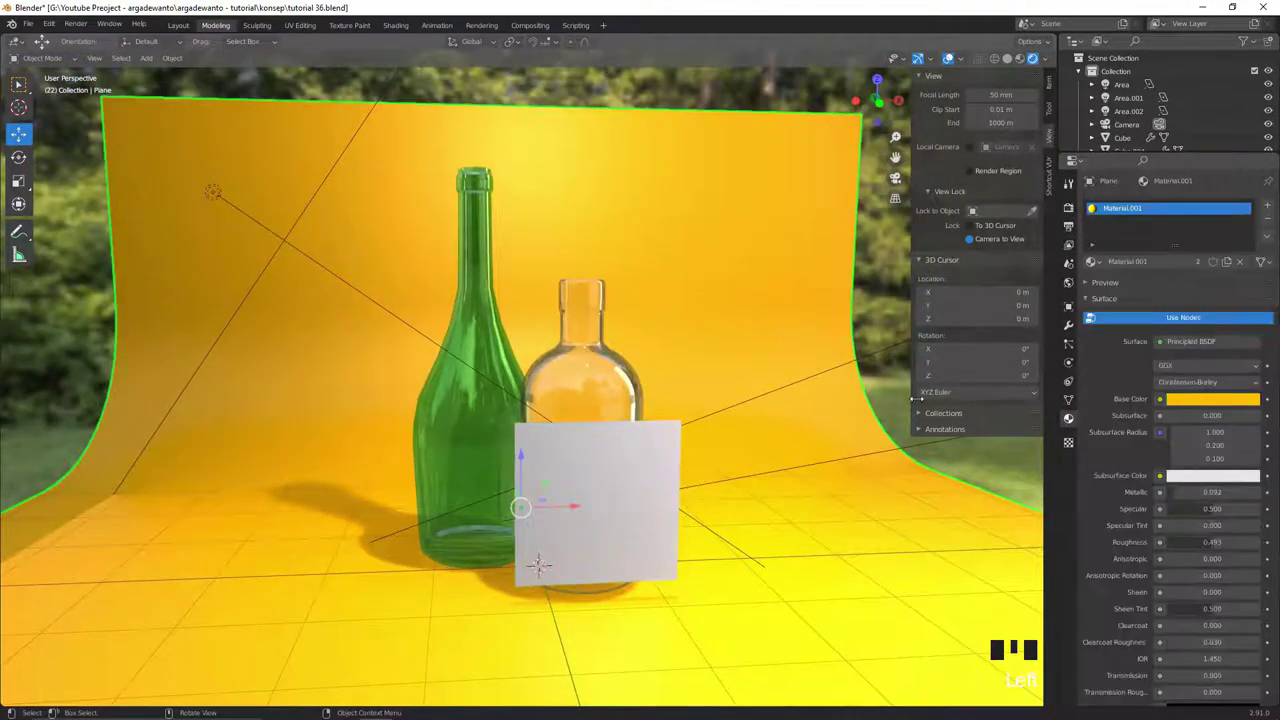
pyautogui.click(674, 452)
pyautogui.moveTo(1183, 261); pyautogui.dragTo(922, 488)
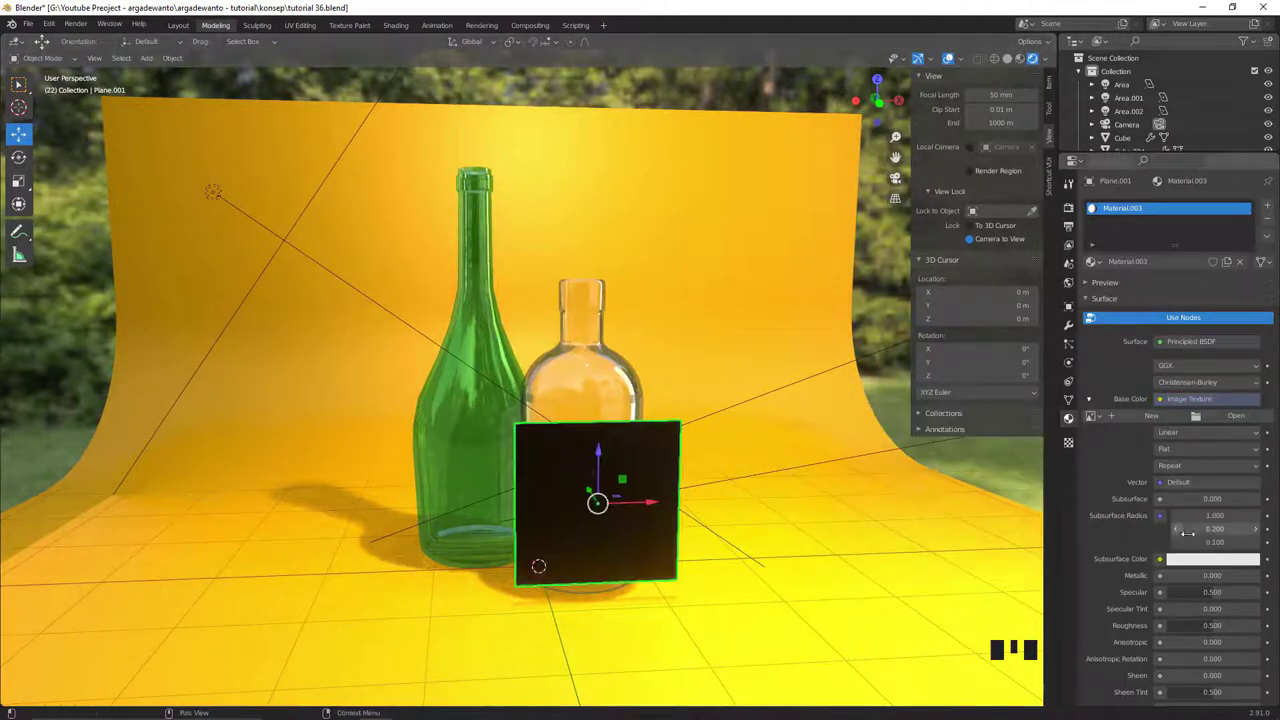
pyautogui.moveTo(1240, 416); pyautogui.dragTo(816, 564)
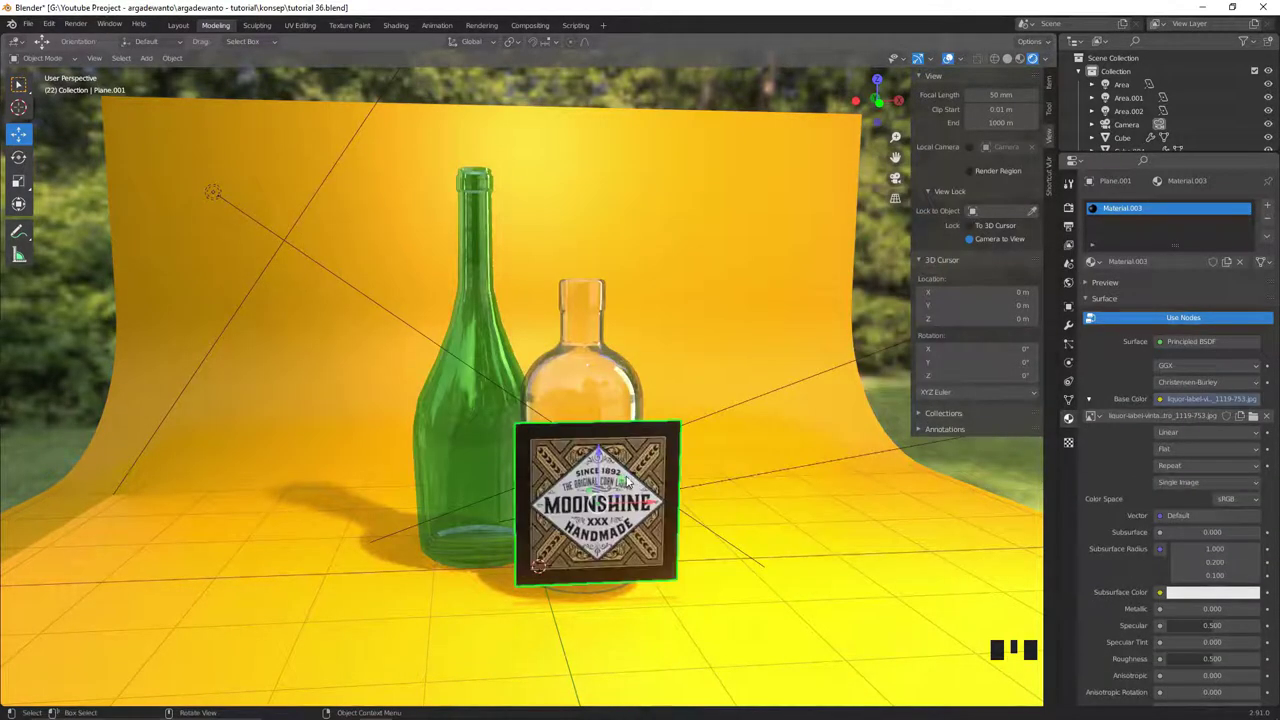
pyautogui.press('alt+a')
# Step: Orbit around the bottles to check the Moonshine label plane
pyautogui.moveTo(611, 433); pyautogui.dragTo(647, 485)
pyautogui.click(647, 485)
pyautogui.moveTo(641, 501); pyautogui.dragTo(628, 460)
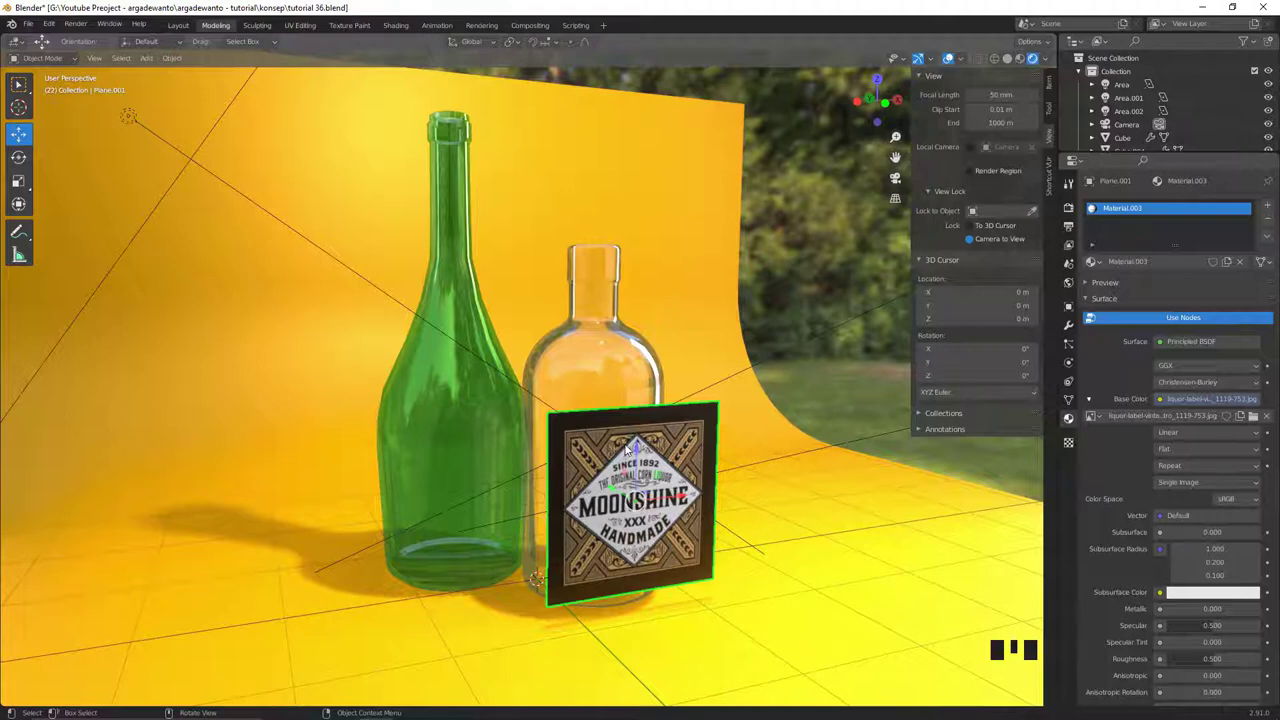
# Step: Enter Edit Mode on the Moonshine label plane
pyautogui.press('Tab')
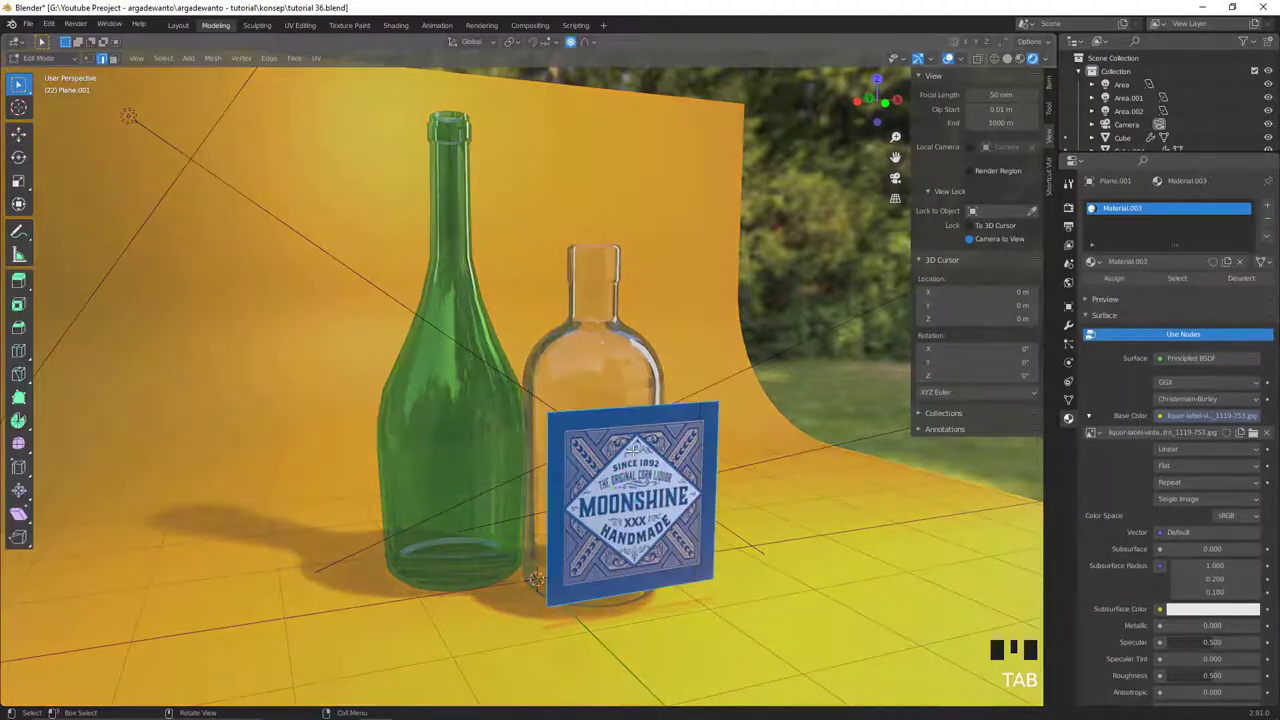
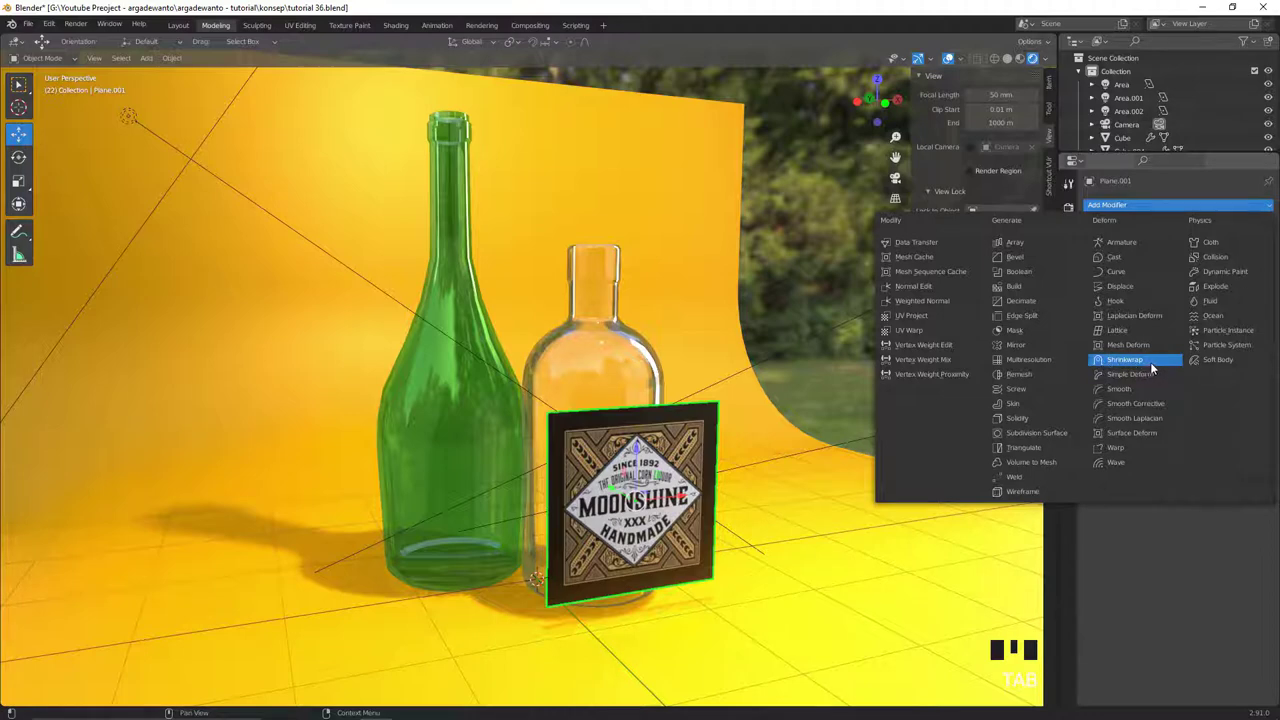
# Step: Add a Shrinkwrap modifier to the Moonshine label plane
pyautogui.click(1157, 357)
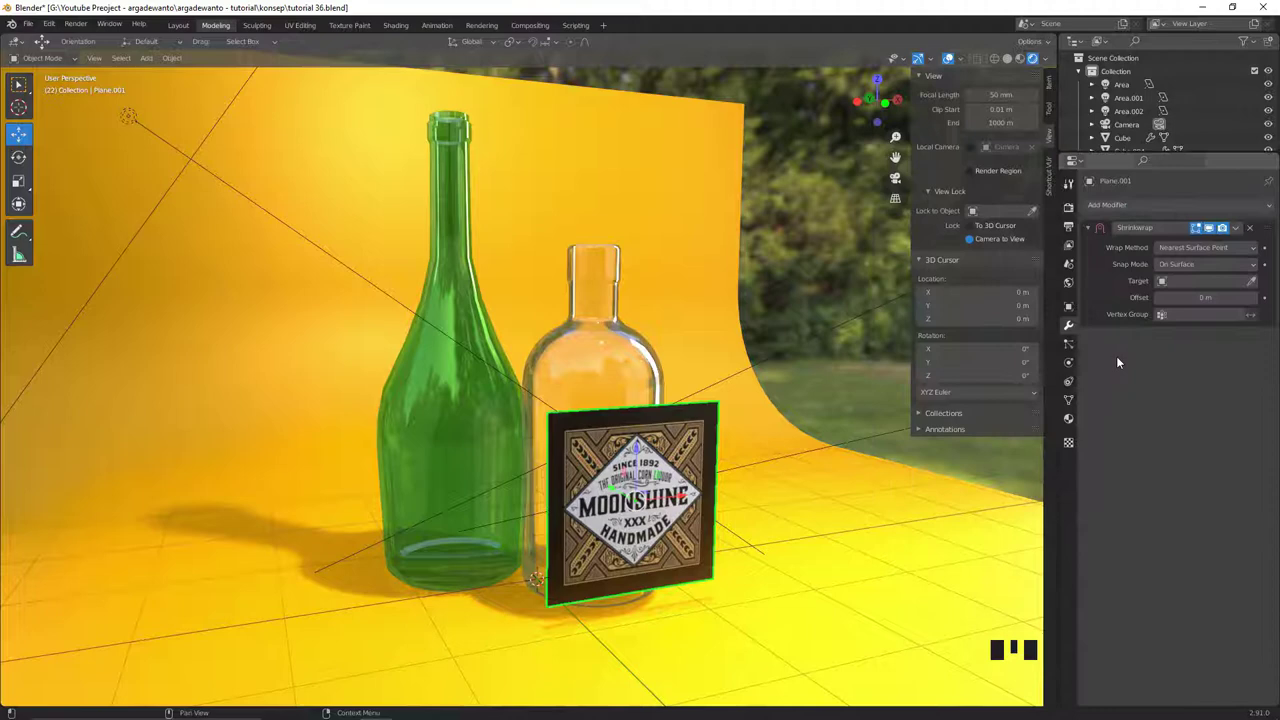
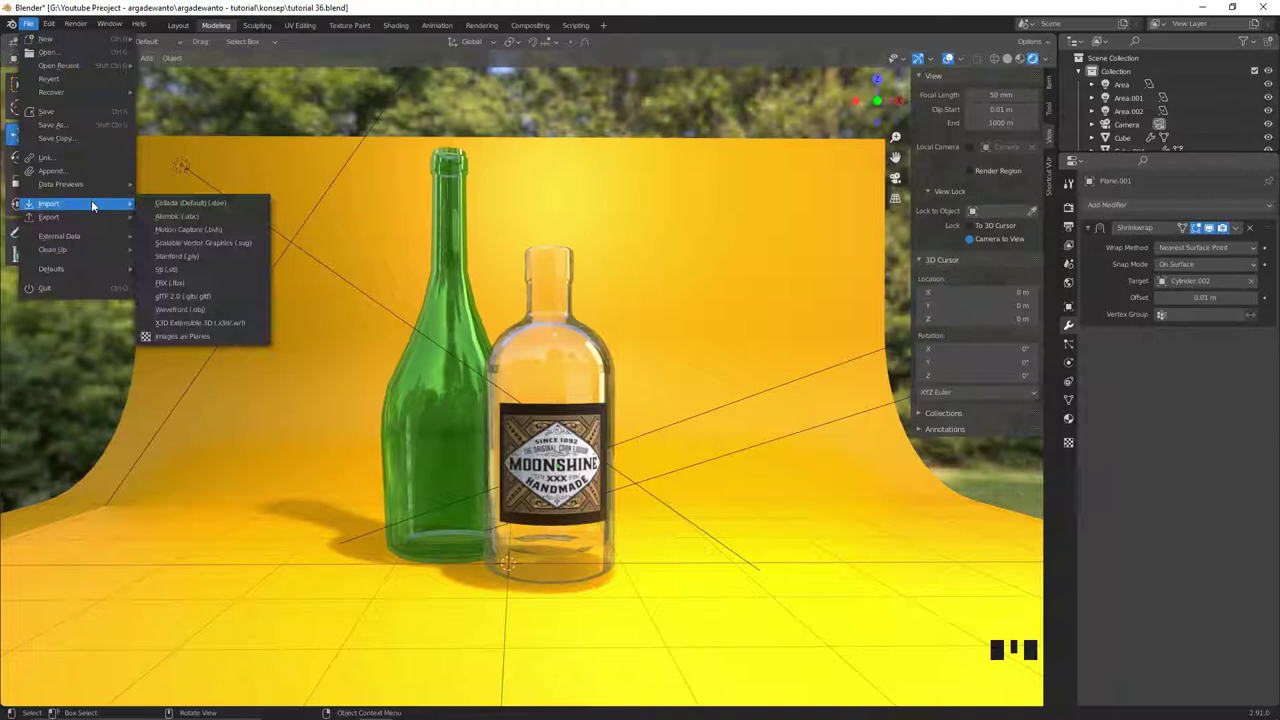
# Step: Start importing the vintage label image via Images as Planes
pyautogui.click(207, 339)
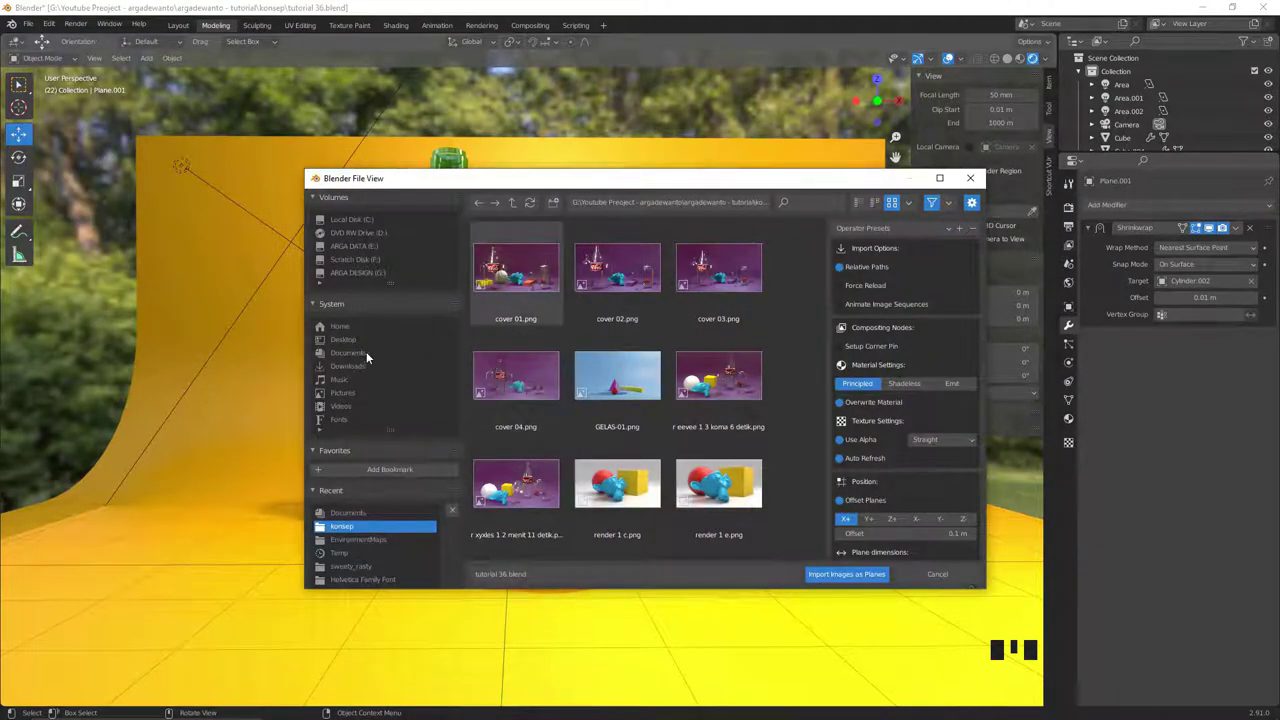
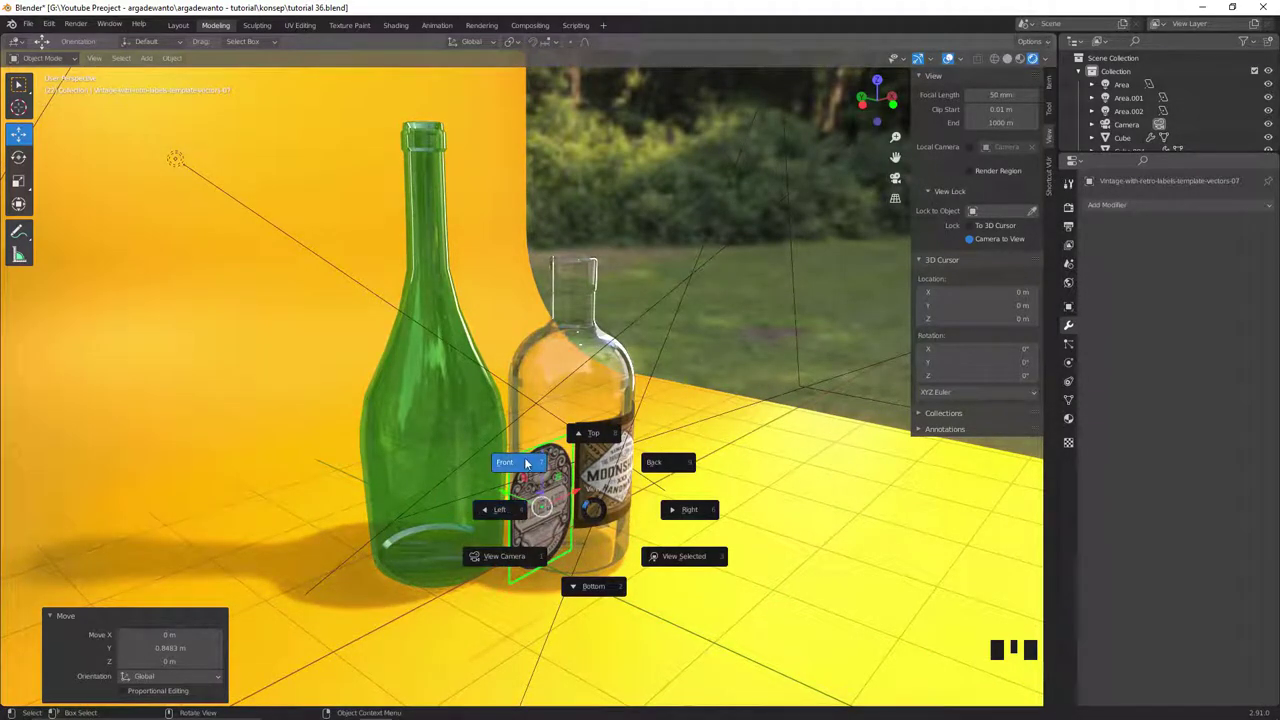
# Step: From front view, scale up the vintage label and nudge it sideways over the green bottle's body
pyautogui.press('`')
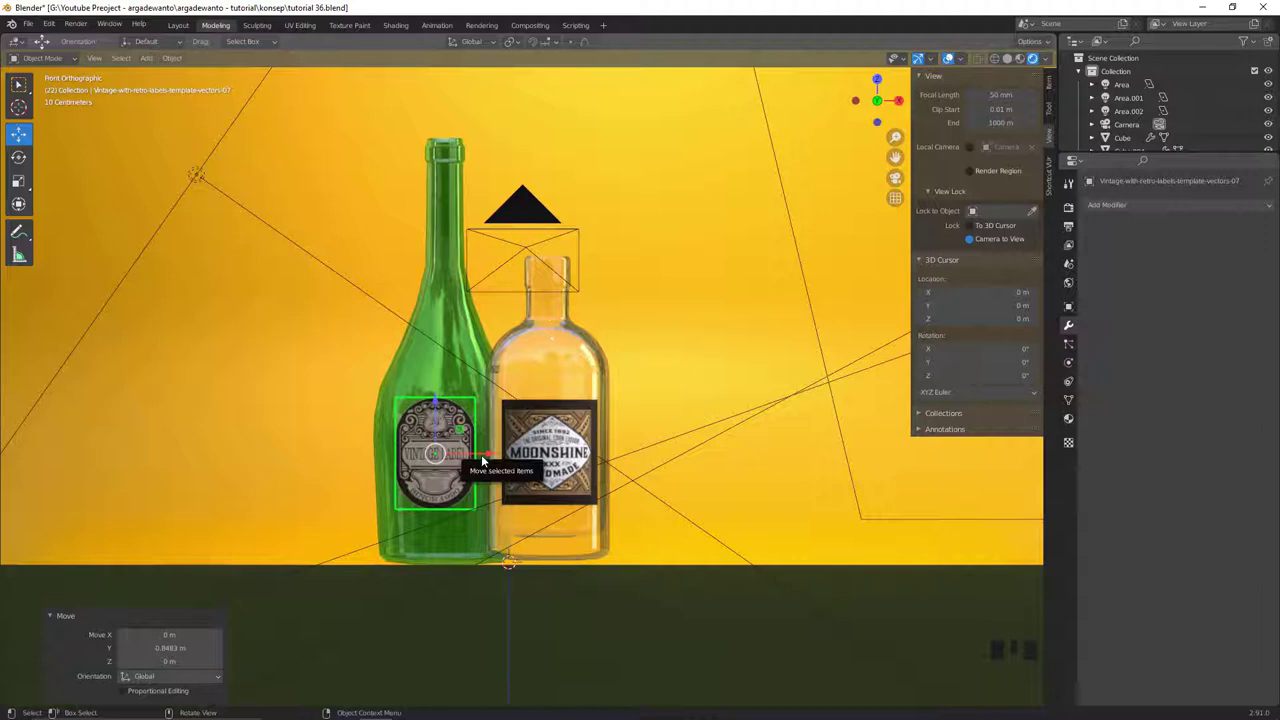
pyautogui.press('`')
pyautogui.press('s')
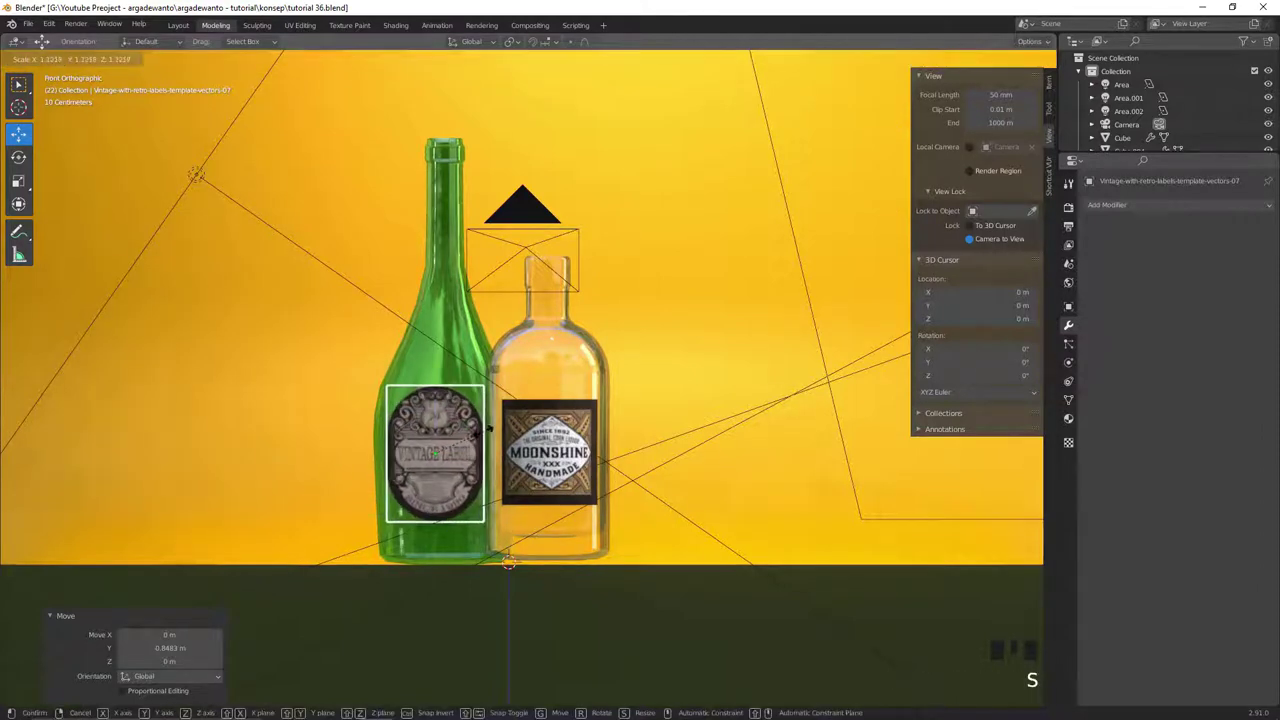
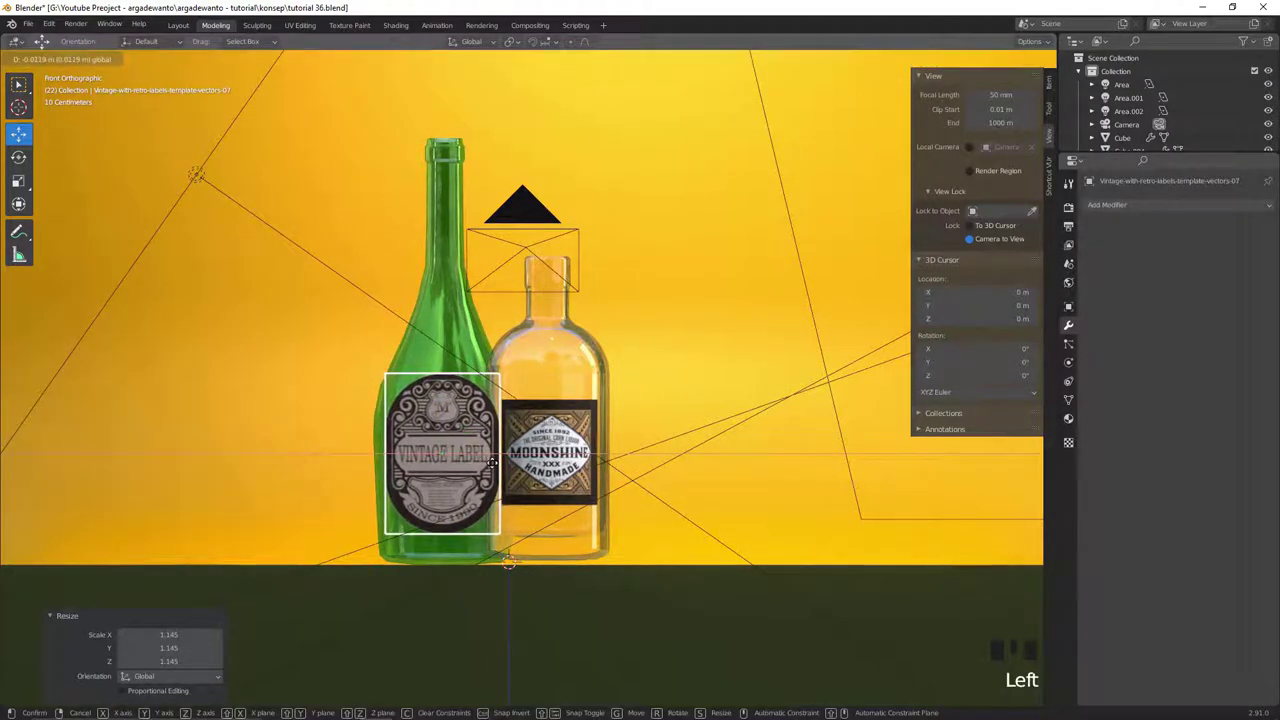
pyautogui.moveTo(488, 461); pyautogui.dragTo(564, 407)
pyautogui.click(564, 407)
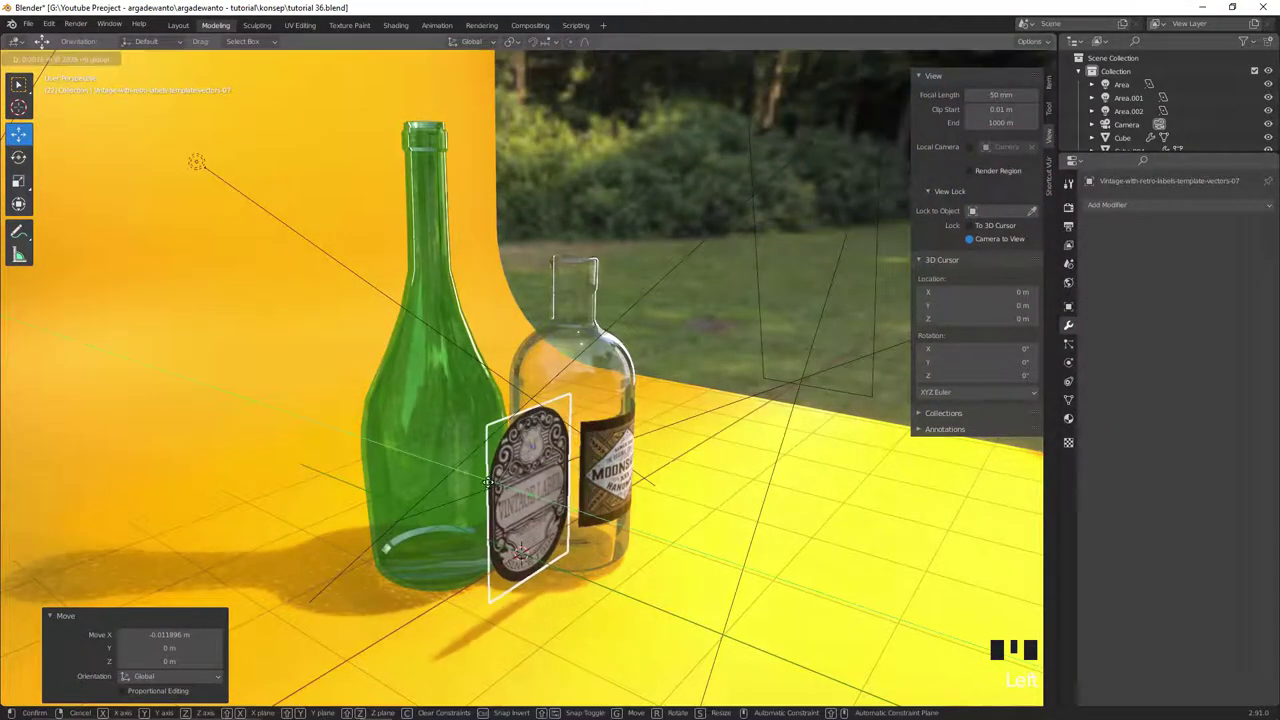
# Step: Subdivide and shrinkwrap the vintage label onto the green bottle, widen it, then view through the camera
pyautogui.moveTo(519, 445); pyautogui.dragTo(522, 445)
pyautogui.press('Tab')
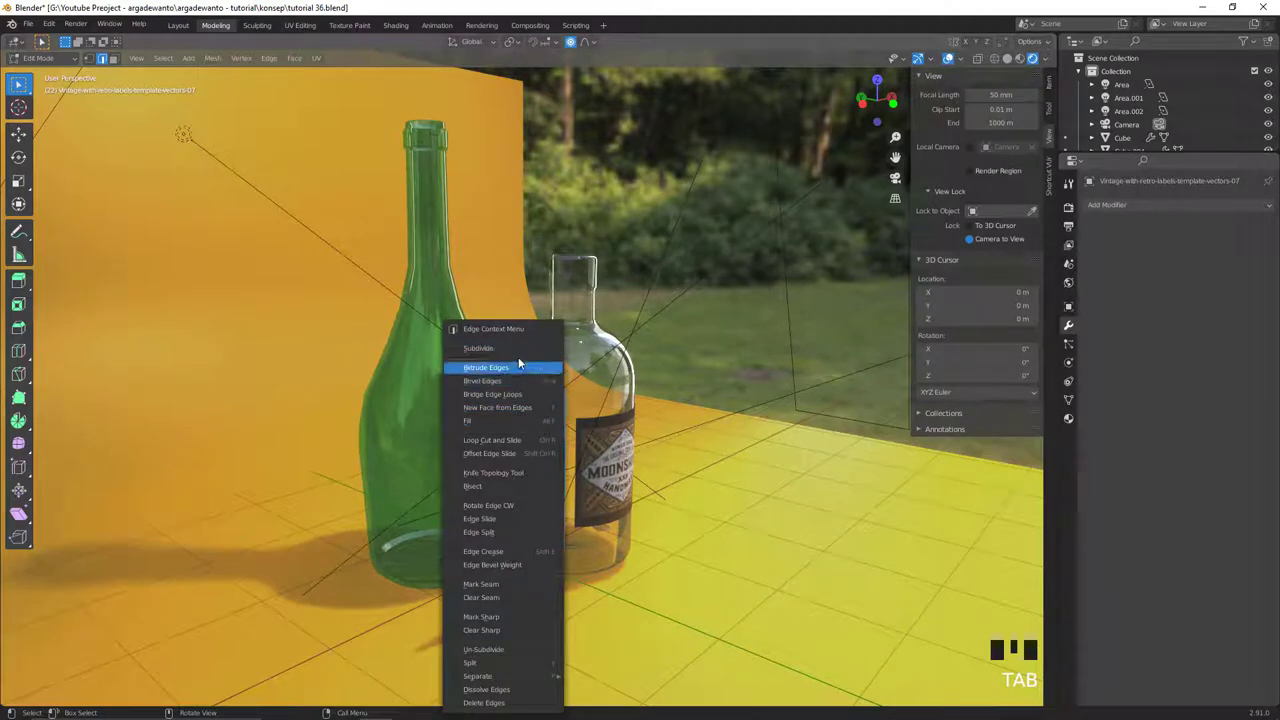
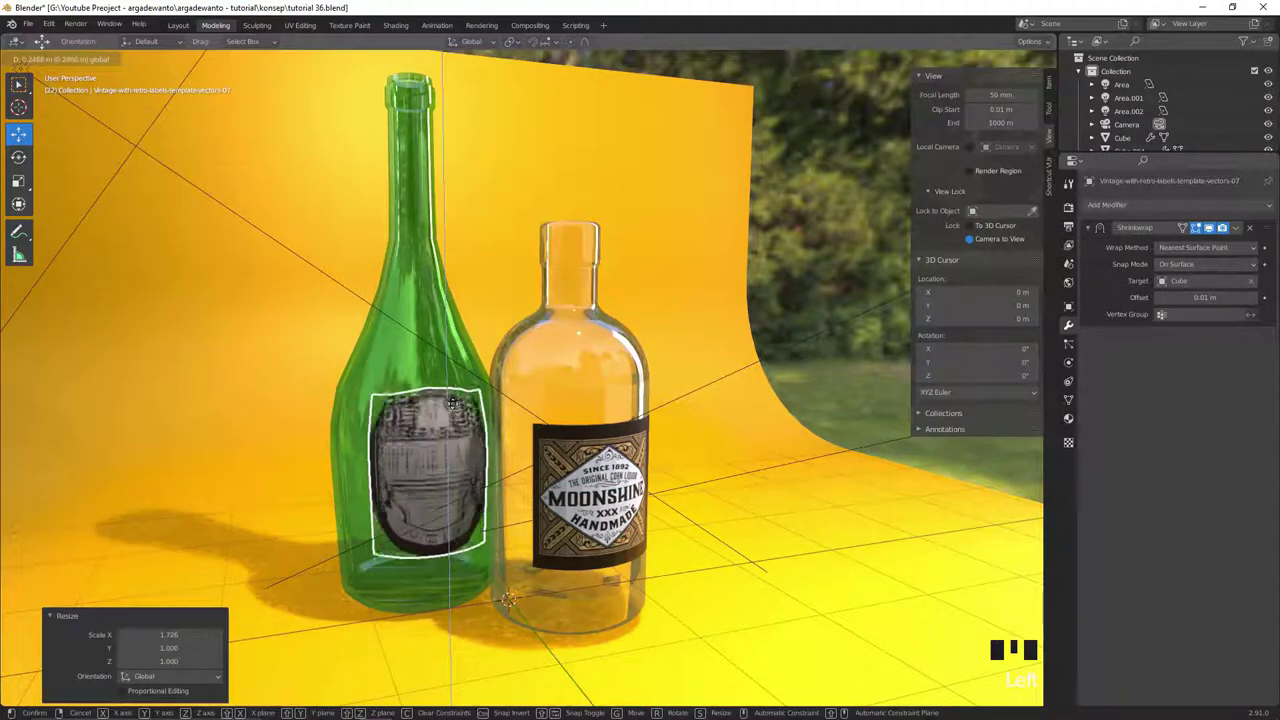
pyautogui.moveTo(504, 419); pyautogui.dragTo(462, 475)
pyautogui.press('`')
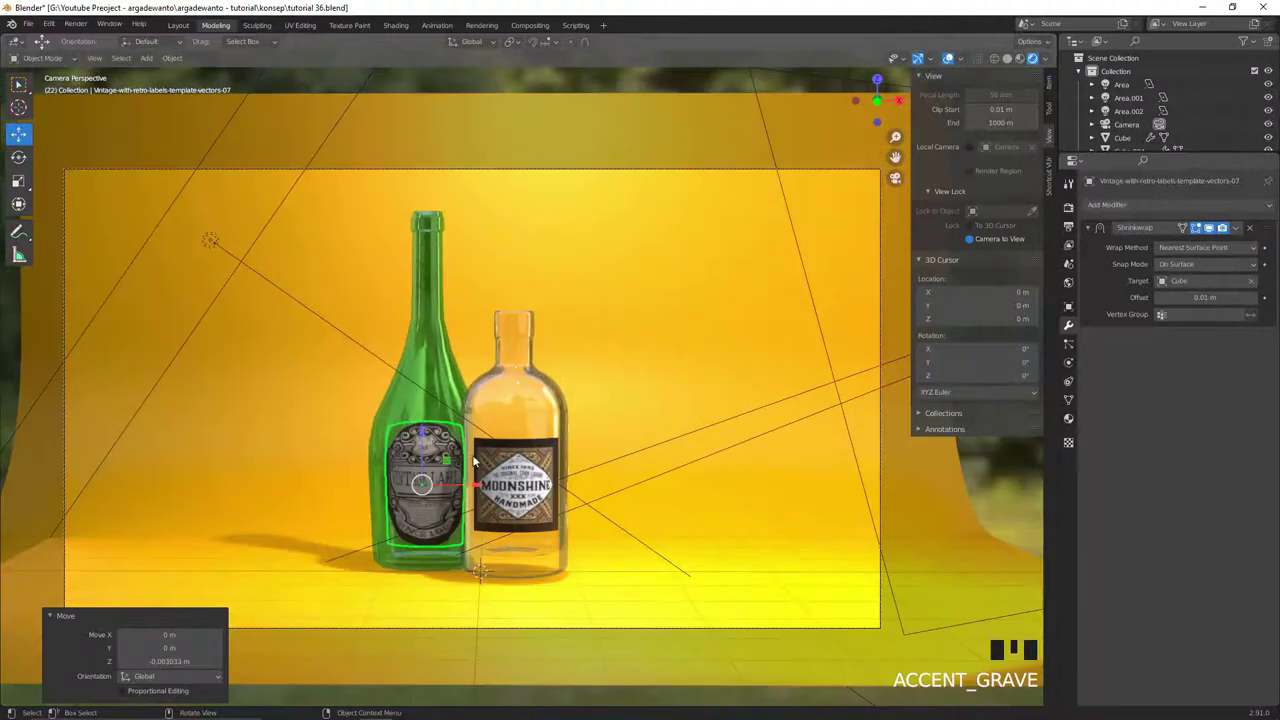